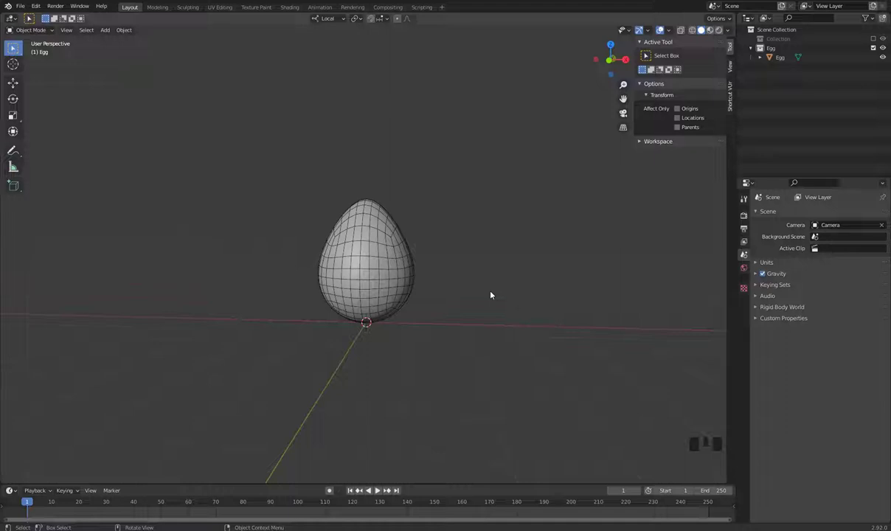
Switch to Front Orthographic view and re-frame the egg in the viewport
drag(461, 299, 441, 313)
key(KP_1)
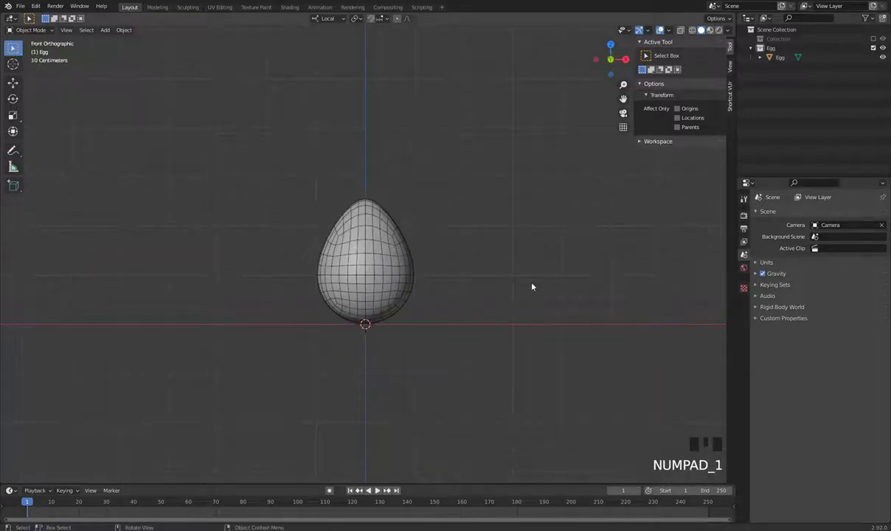
drag(448, 268, 349, 227)
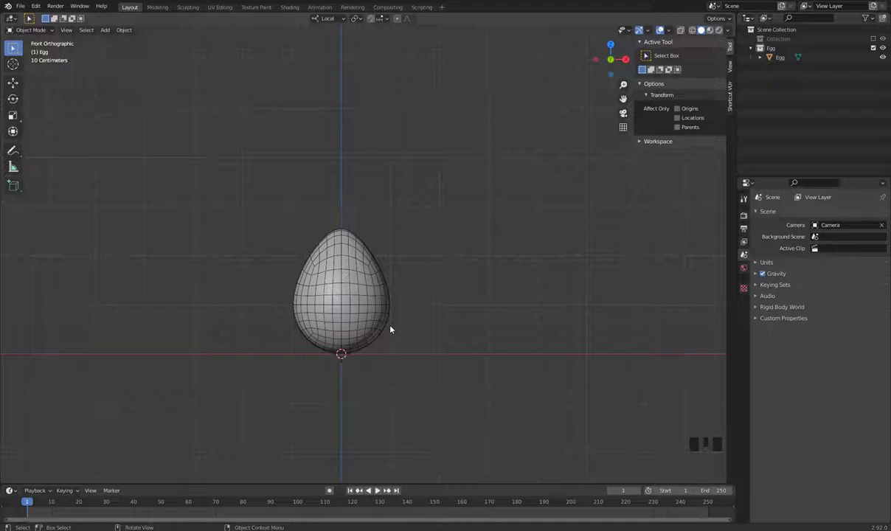
Add a Single Bone armature at the egg's base and enable In Front display
key(shift+a)
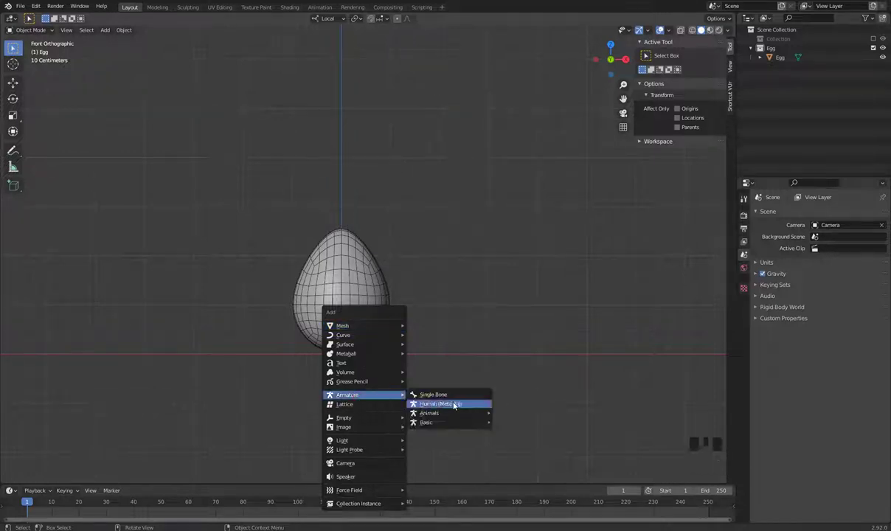
drag(374, 353, 394, 347)
scroll(up, 3)
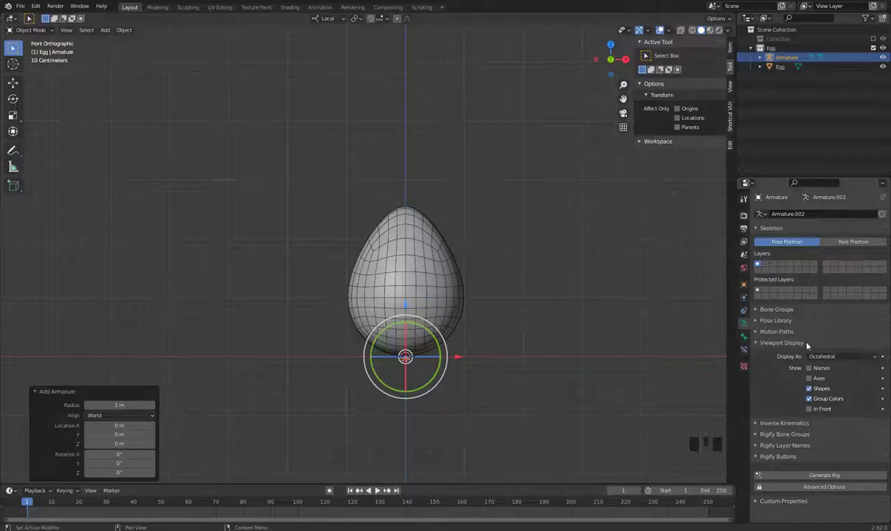
click(832, 409)
scroll(up, 3)
drag(537, 330, 361, 274)
Enter Edit Mode on the armature and move the bone tip up along Z to the egg's top
click(360, 275)
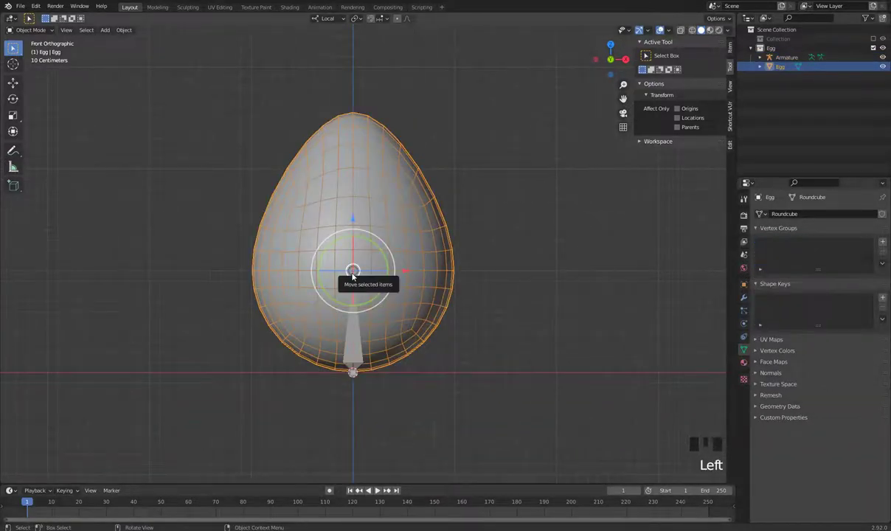
click(354, 275)
key(Tab)
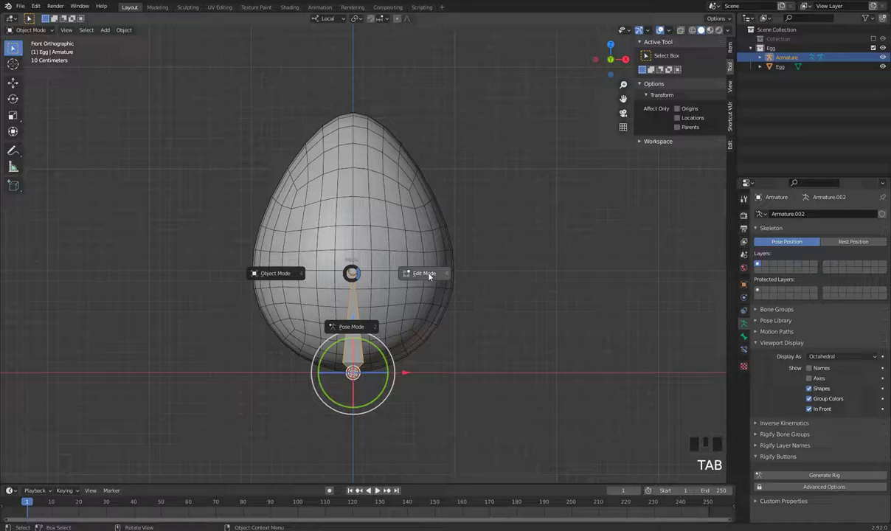
key(g)
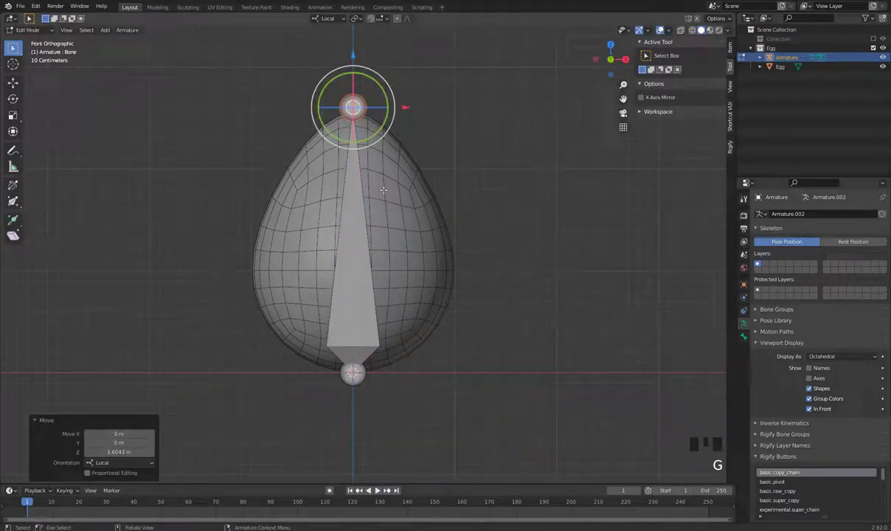
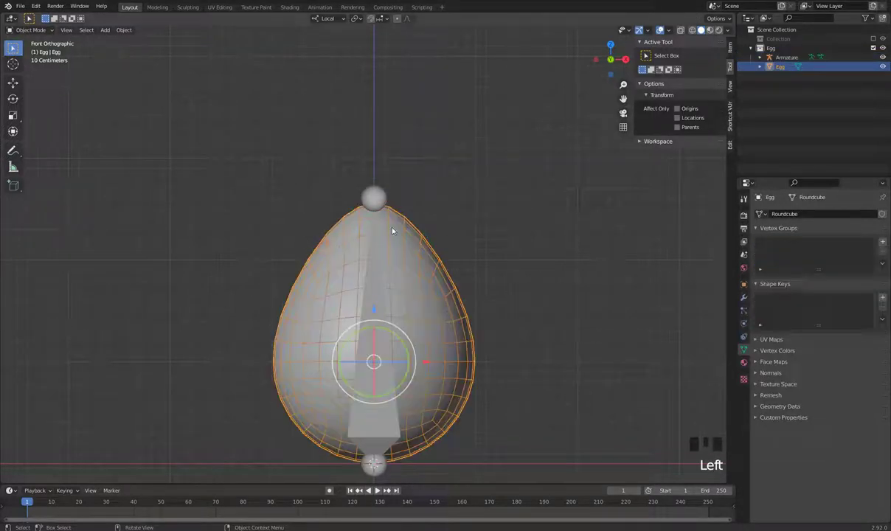
Snap the 3D cursor to the egg's top vertex and return to editing the armature
key(Tab)
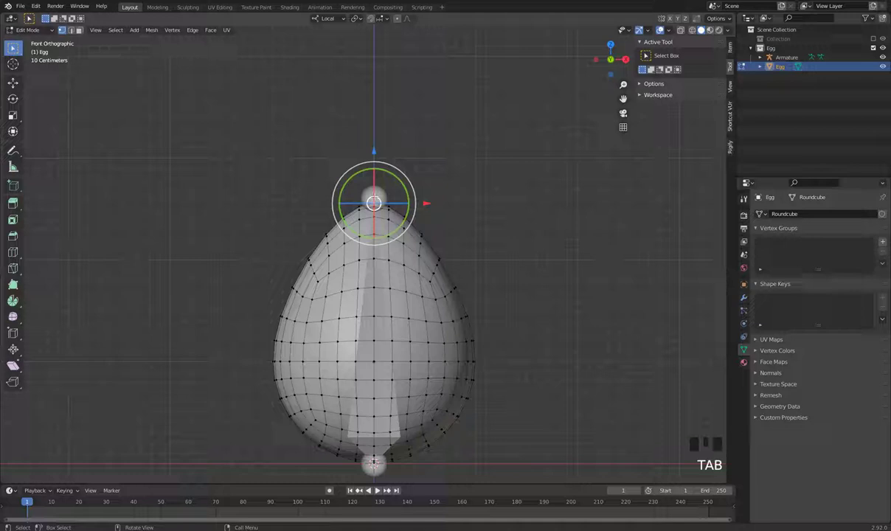
key(shift+s)
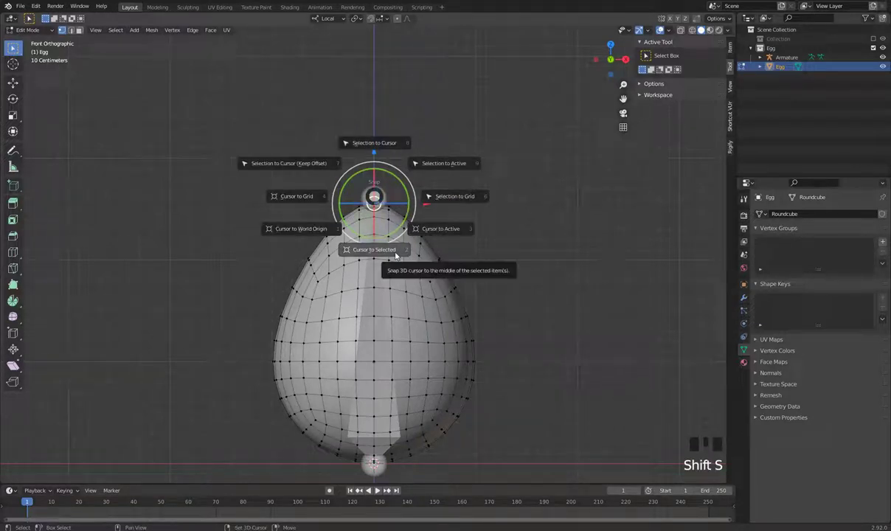
key(Tab)
click(363, 248)
click(377, 191)
key(Tab)
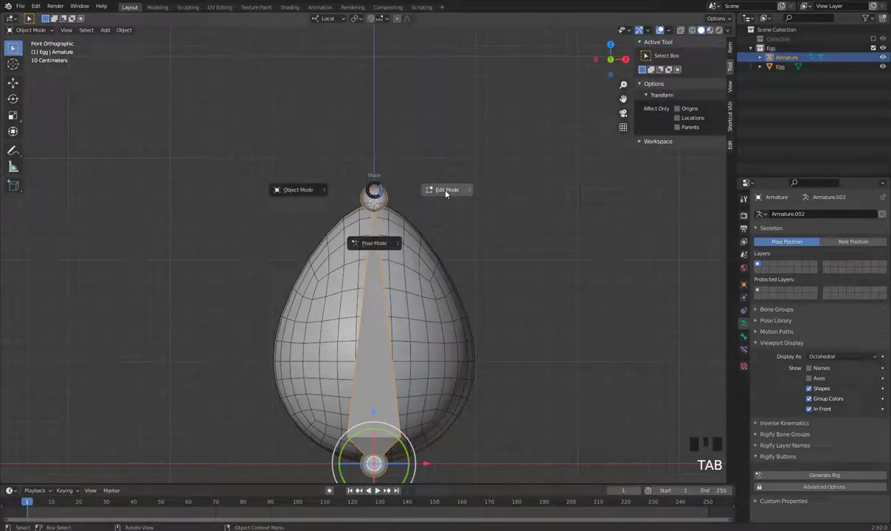
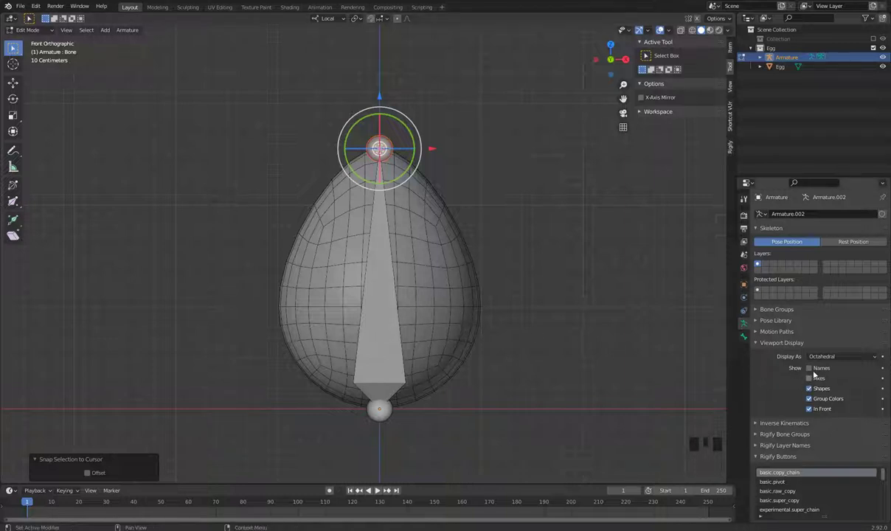
Show bone names in the viewport and rename the bone to Egg
click(824, 370)
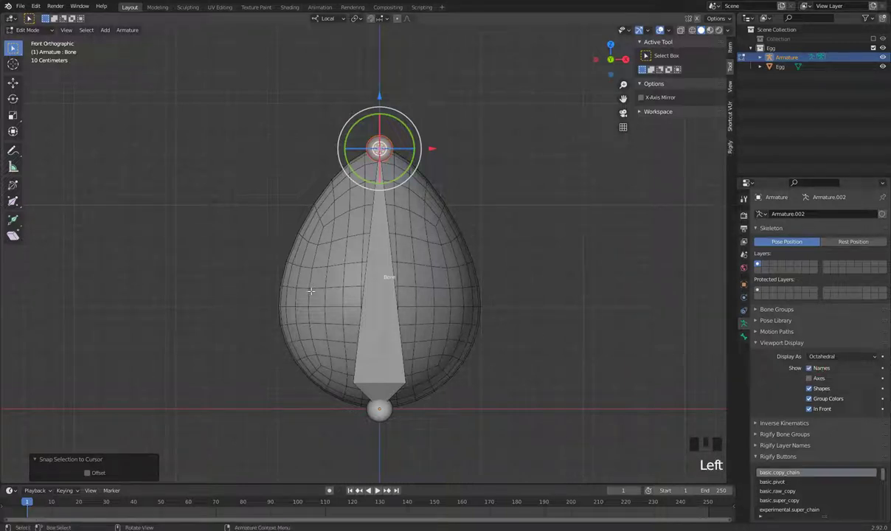
key(F2)
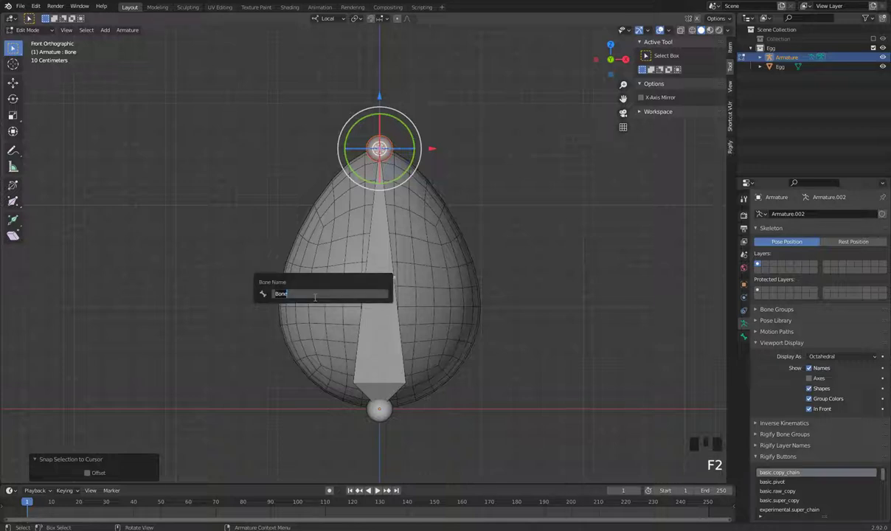
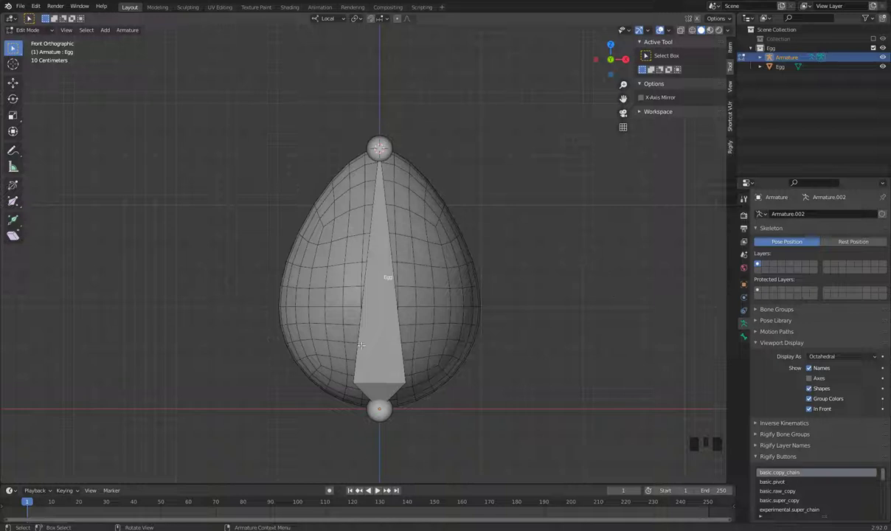
Parent the egg mesh to the armature With Automatic Weights and switch to Pose Mode
key(Tab)
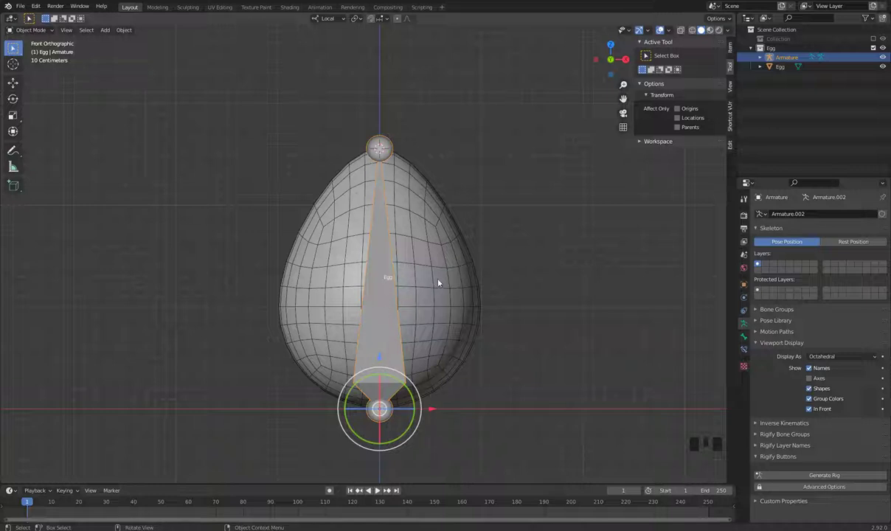
click(438, 280)
click(379, 379)
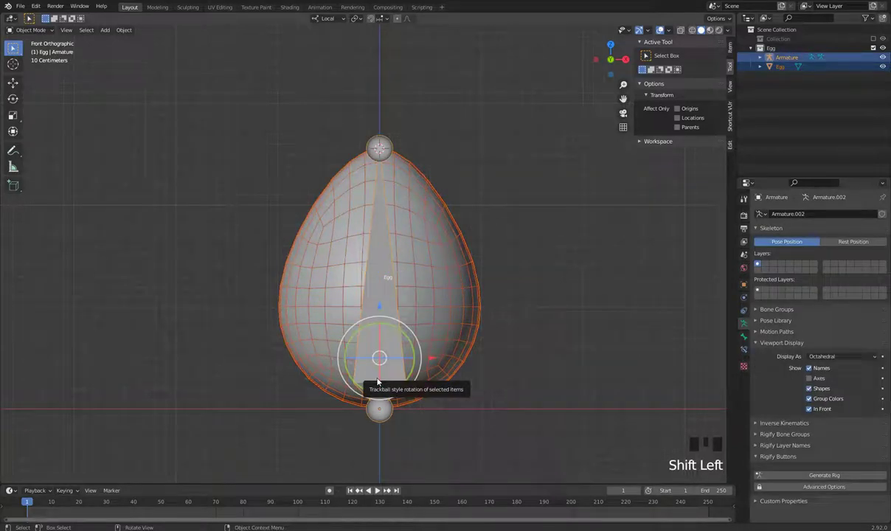
key(ctrl+p)
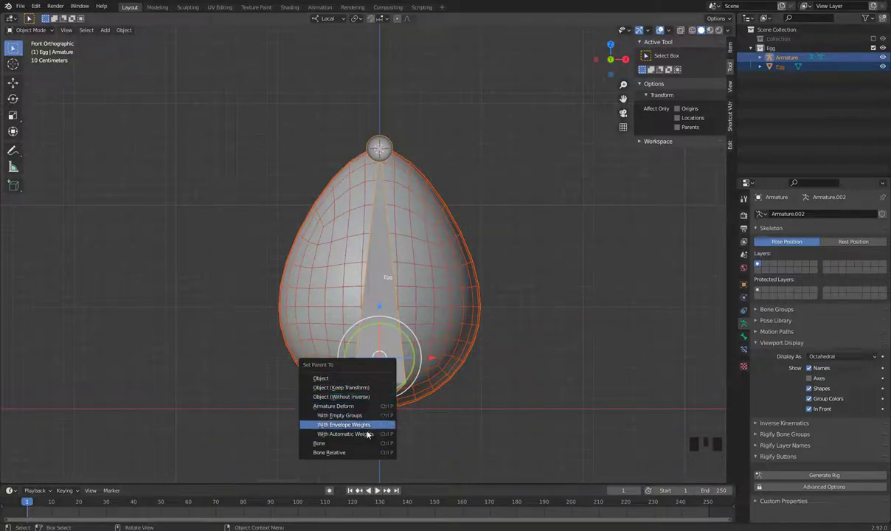
key(Tab)
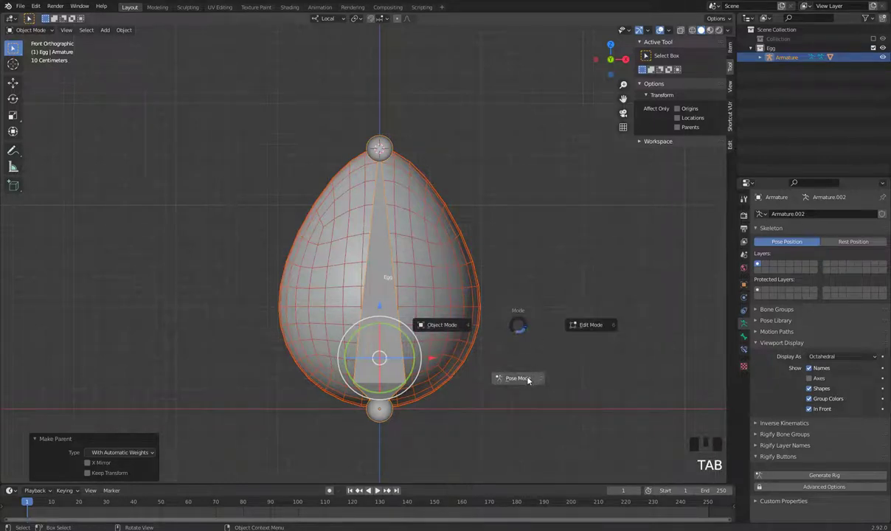
click(508, 345)
Move and rotate the Egg bone in Pose Mode to confirm the egg follows, undoing each test
click(369, 317)
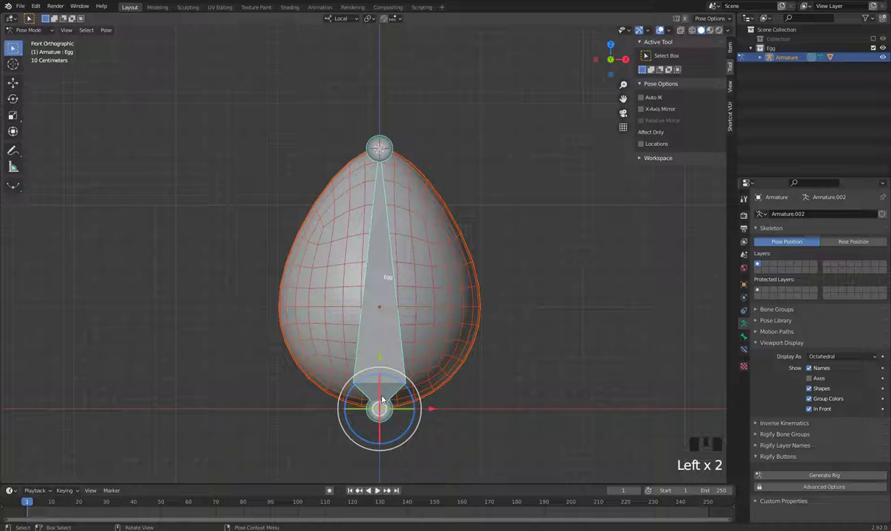
key(g)
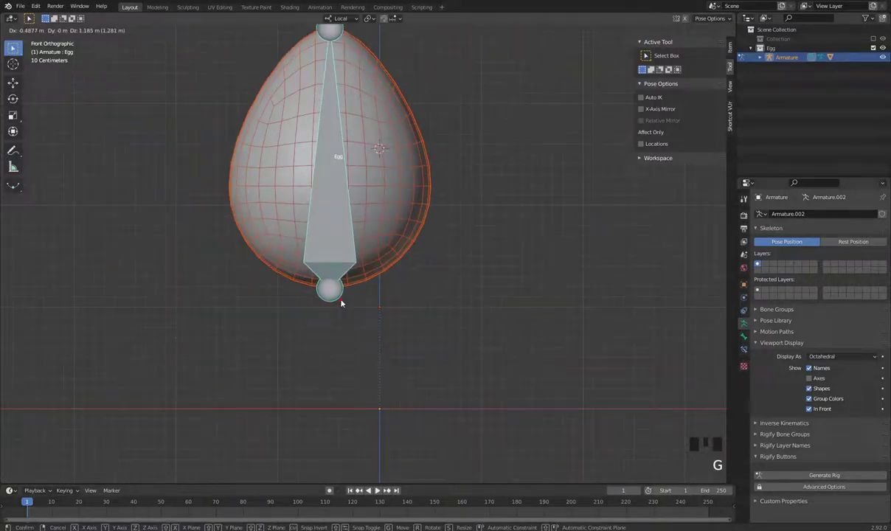
key(ctrl+z)
key(r)
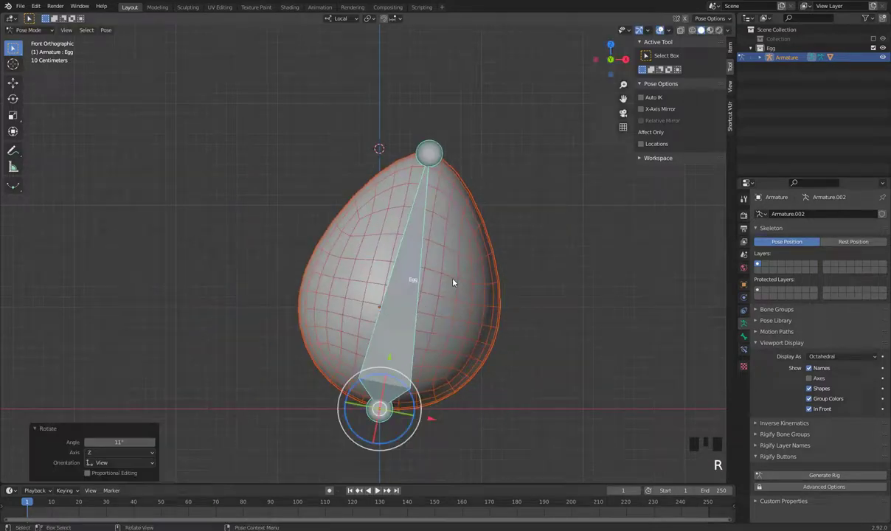
key(ctrl+z)
Scale the Egg bone along its length to squash and stretch the egg vertically
key(s)
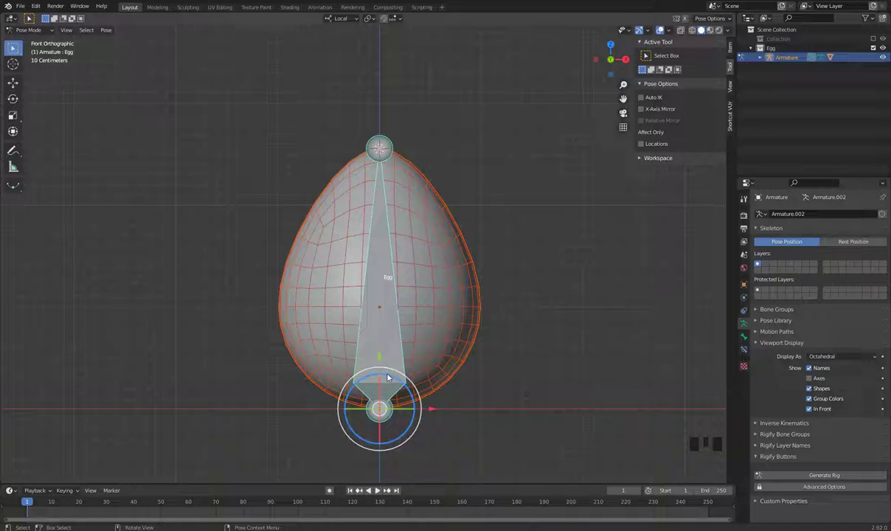
key(s)
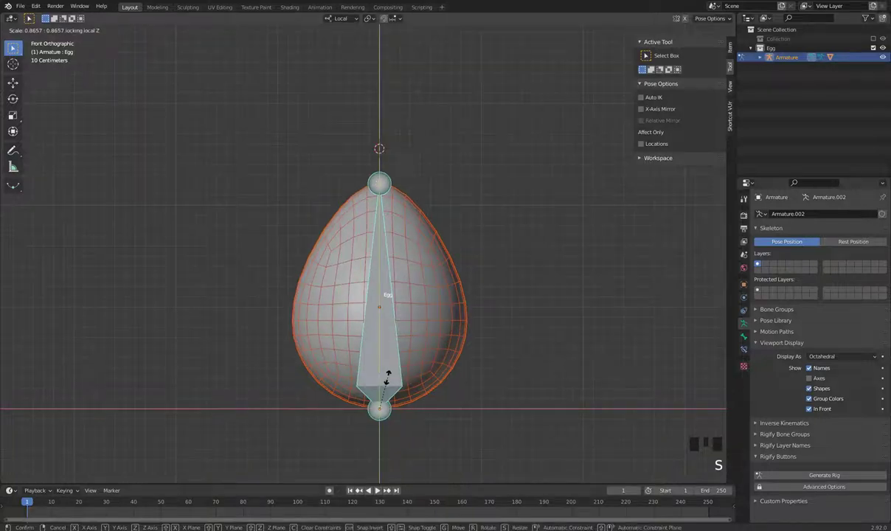
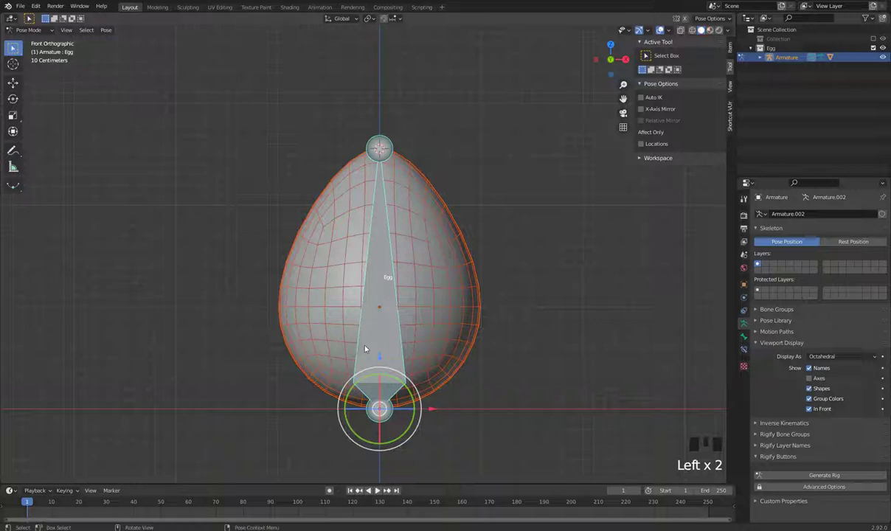
key(s)
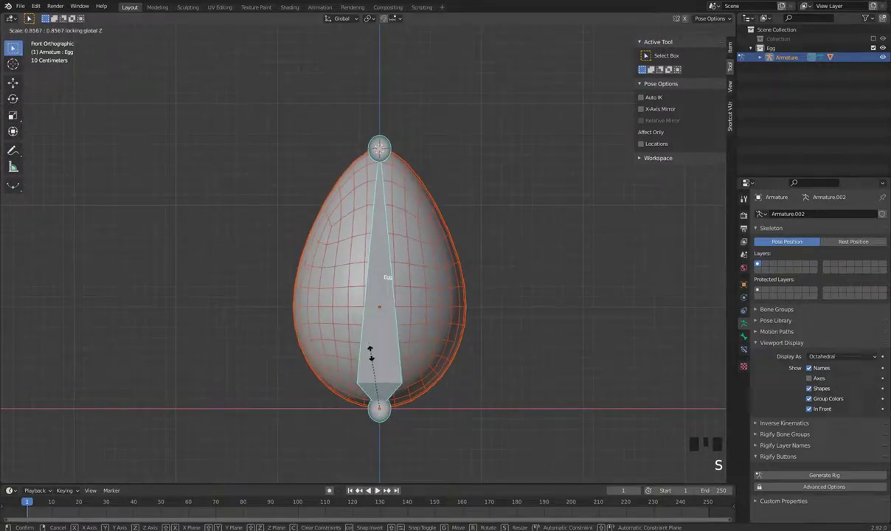
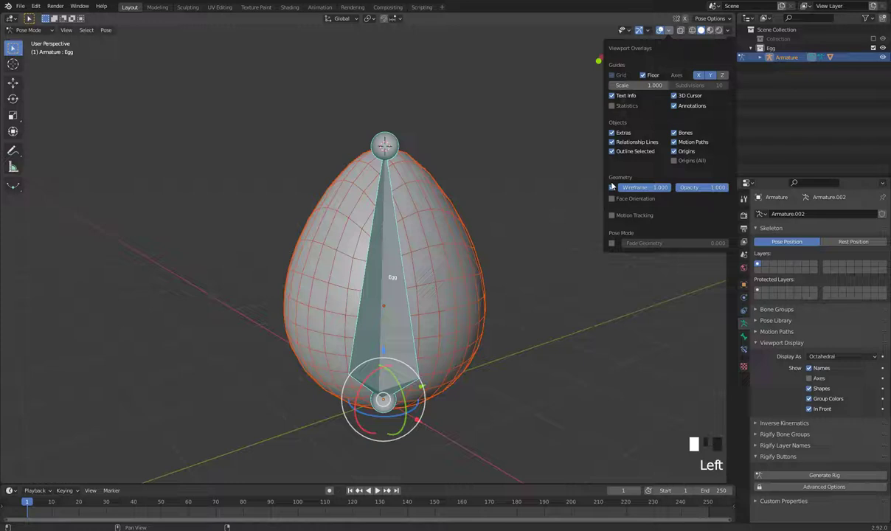
Stretch the egg taller by scaling the Egg bone, then undo the trial scaling
drag(652, 30, 662, 27)
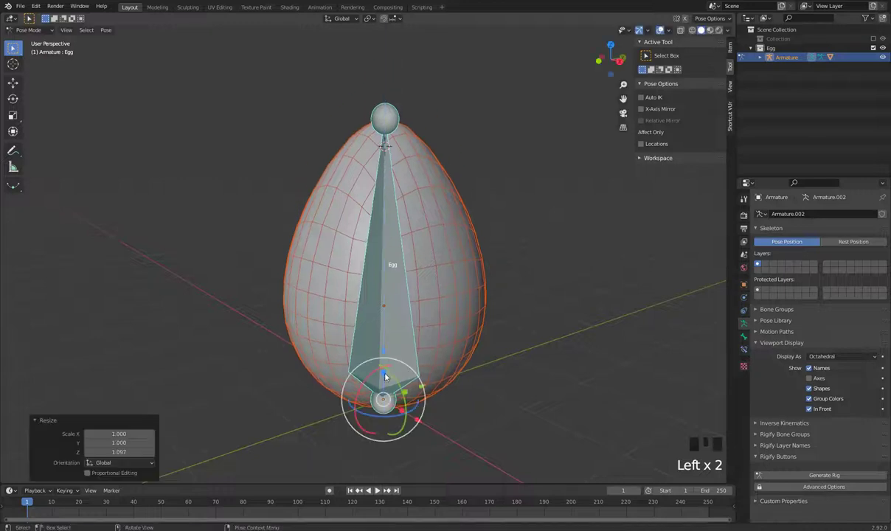
drag(421, 370, 461, 369)
key(ctrl+z)
scroll(down, 3)
drag(469, 376, 475, 367)
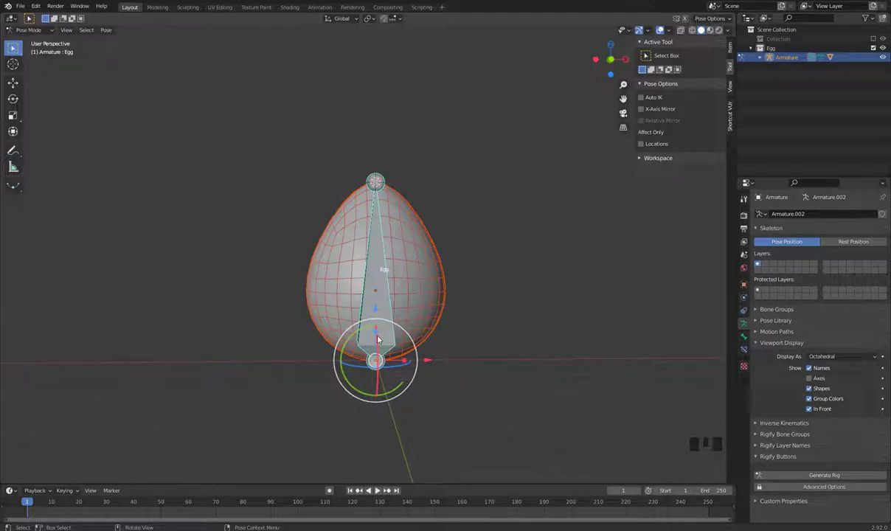
click(377, 334)
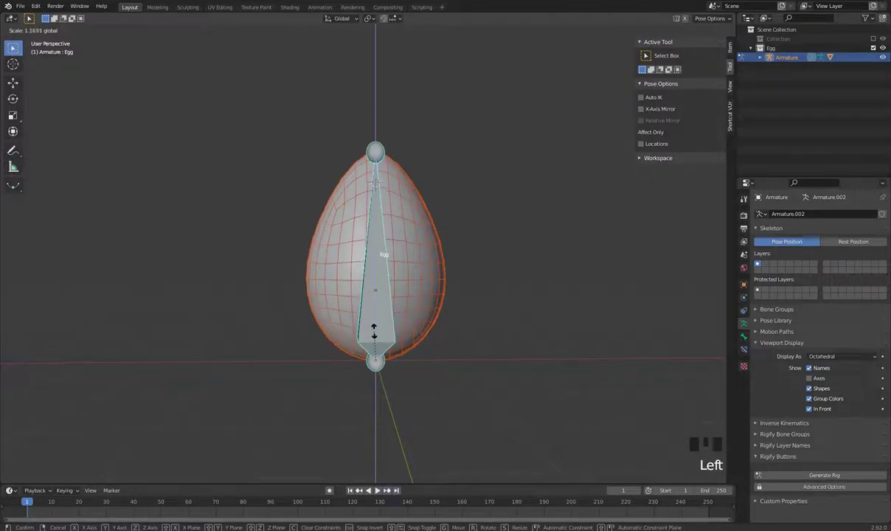
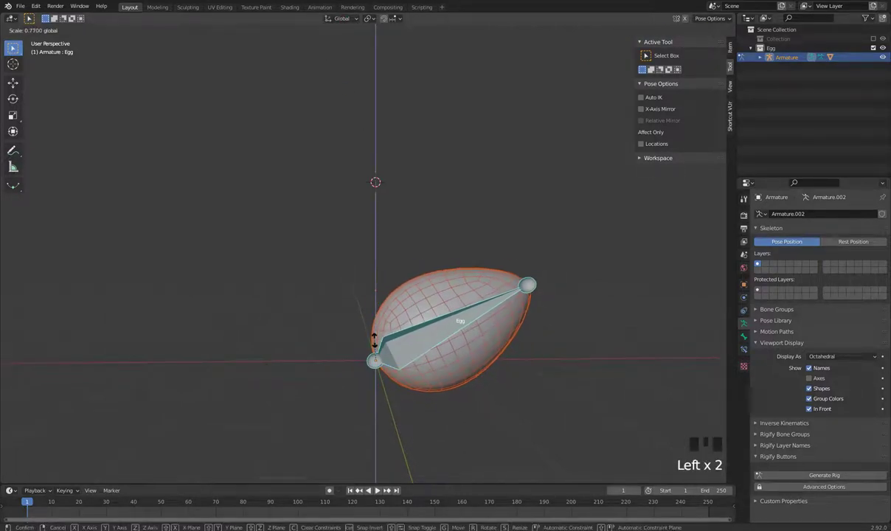
key(ctrl+z)
key(ctrl+z)
key(ctrl+z)
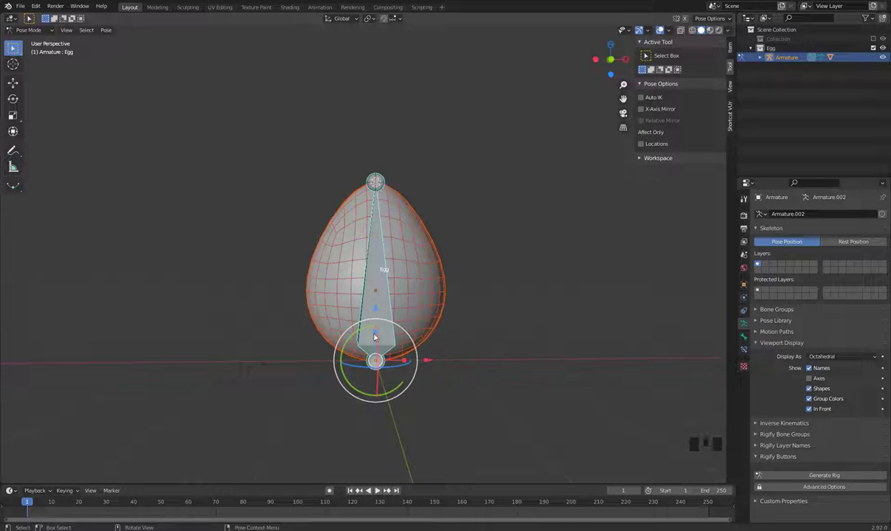
Rotate the Egg bone to tilt the egg, then undo so it sits upright again
click(377, 334)
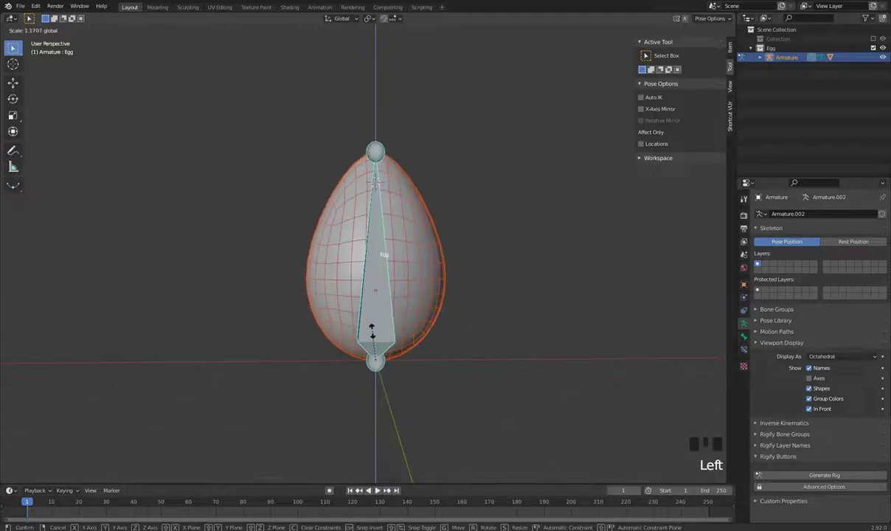
key(ctrl+z)
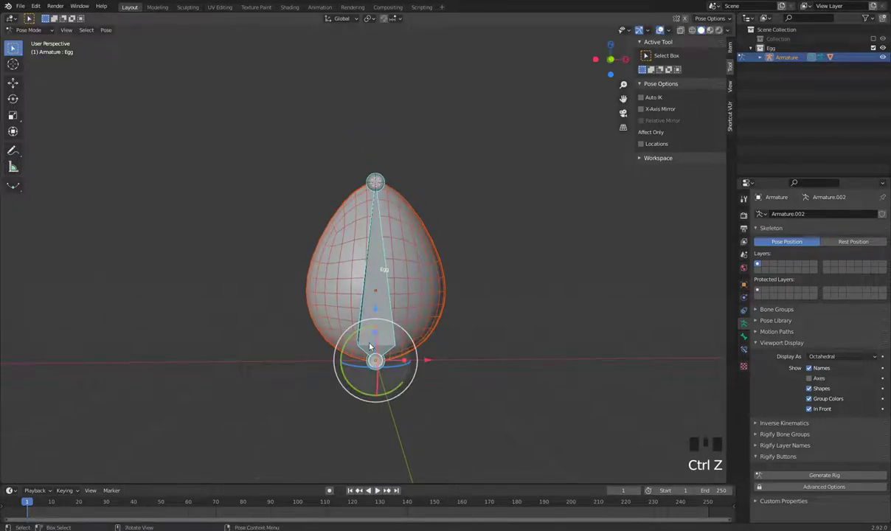
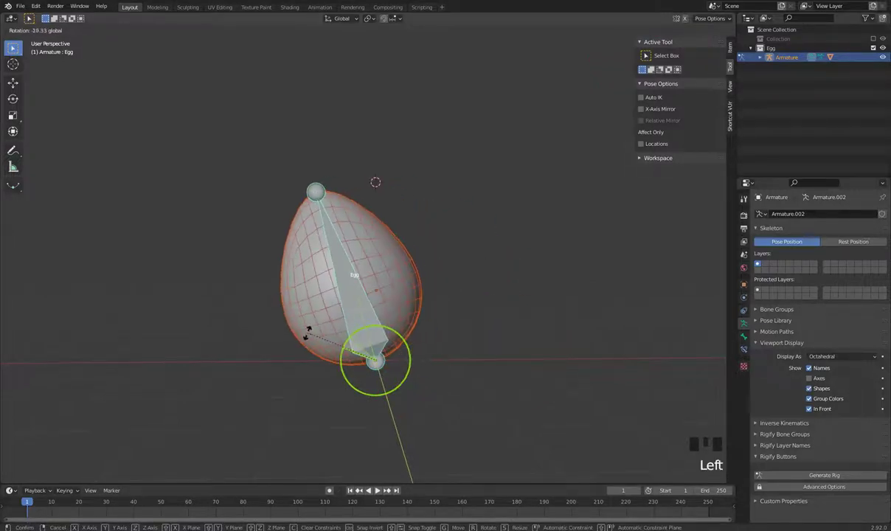
key(ctrl+z)
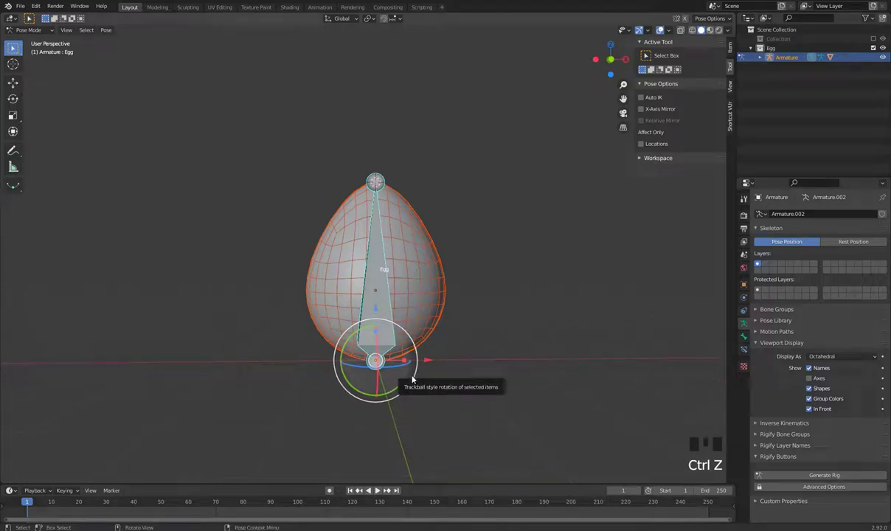
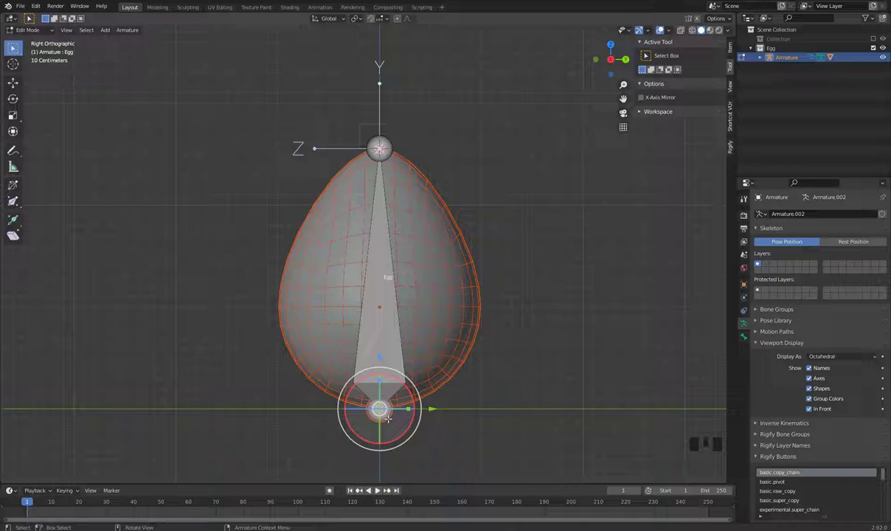
Extrude a new bone Egg.001 up from the egg's base and review its bone properties
key(e)
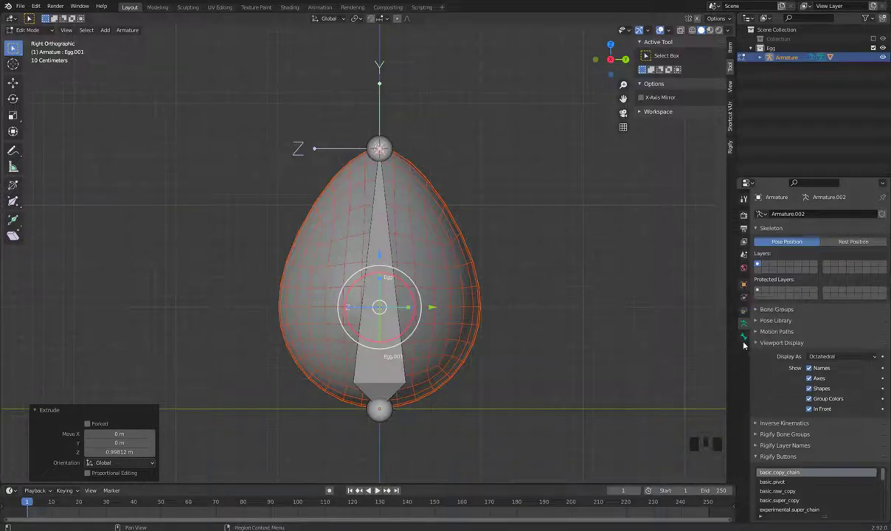
click(746, 341)
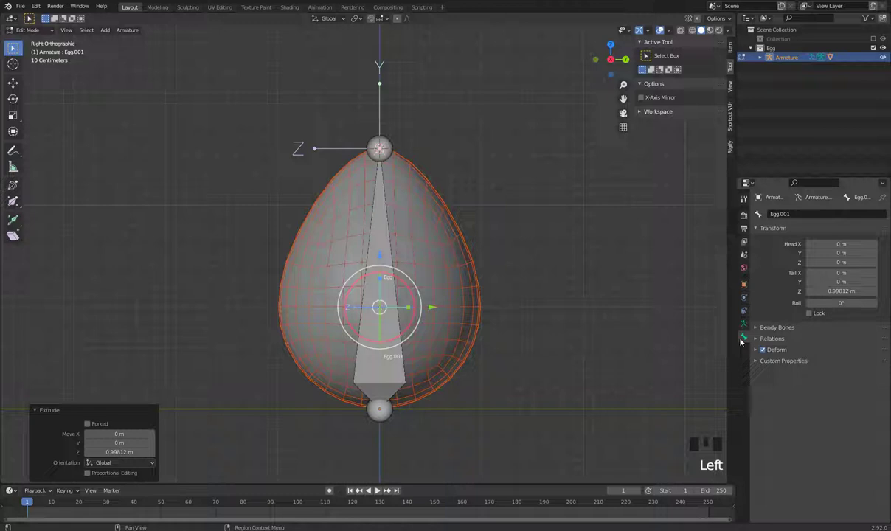
click(747, 287)
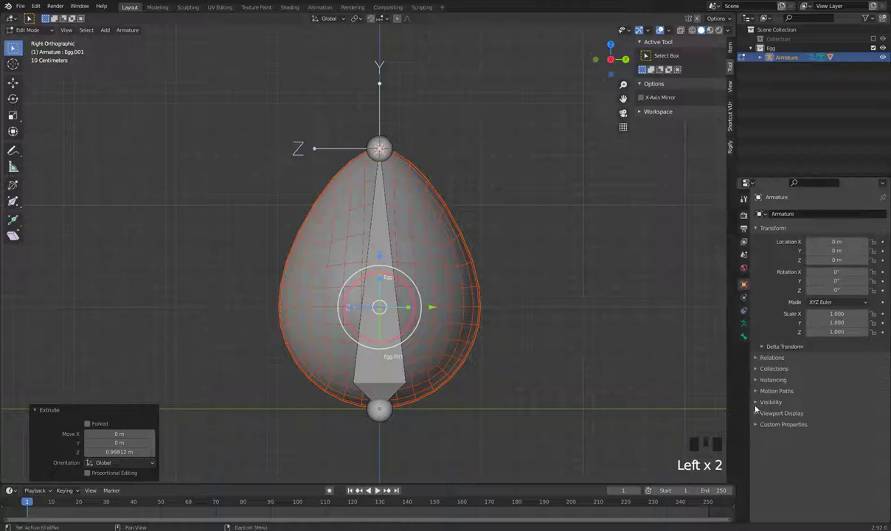
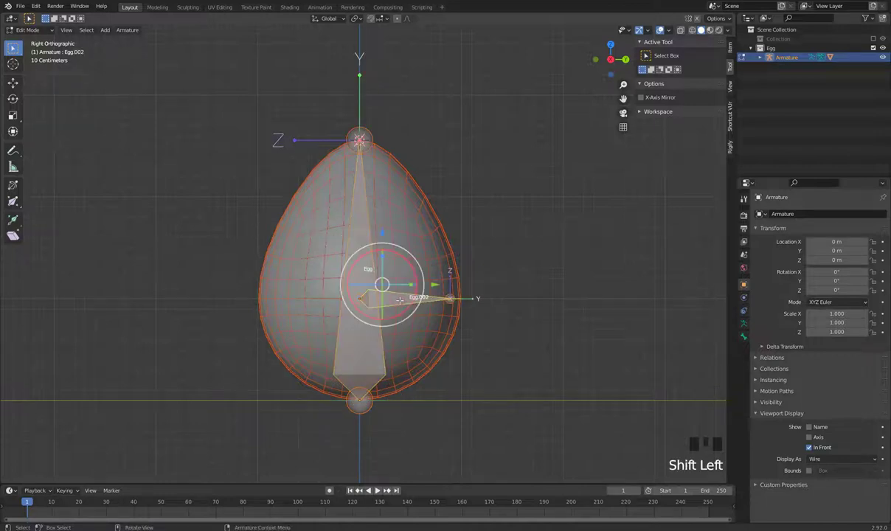
Parent the Egg bone to the centre bone Egg.002 with Keep Offset
key(ctrl+p)
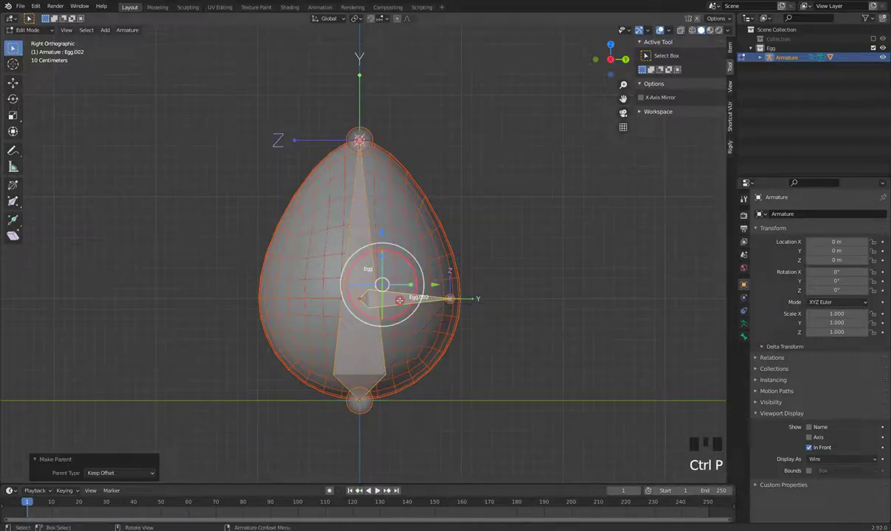
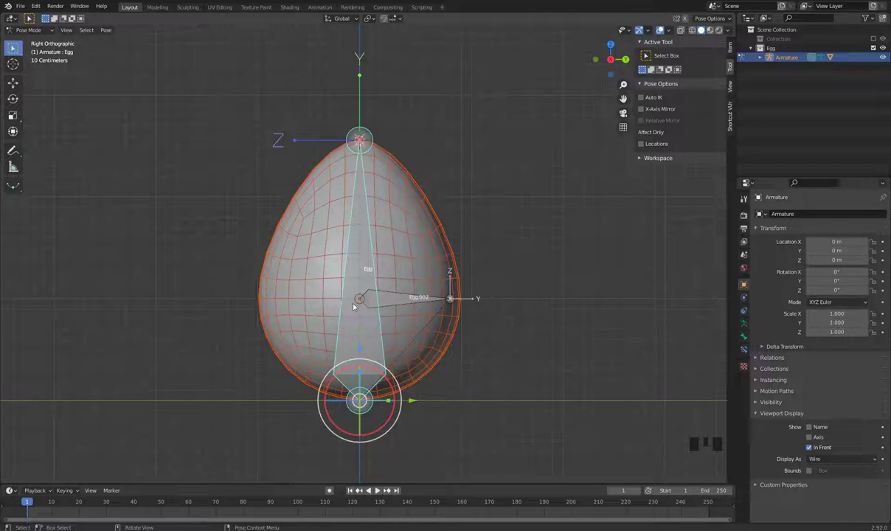
key(s)
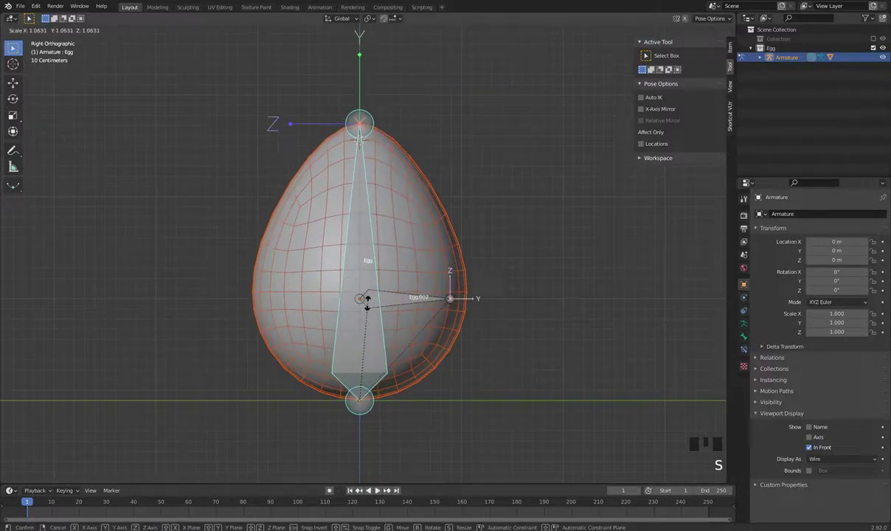
key(ctrl+z)
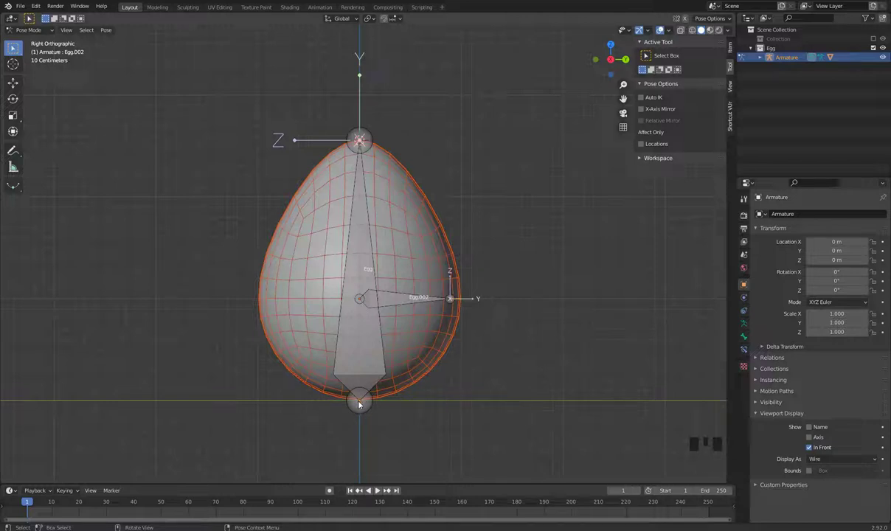
key(s)
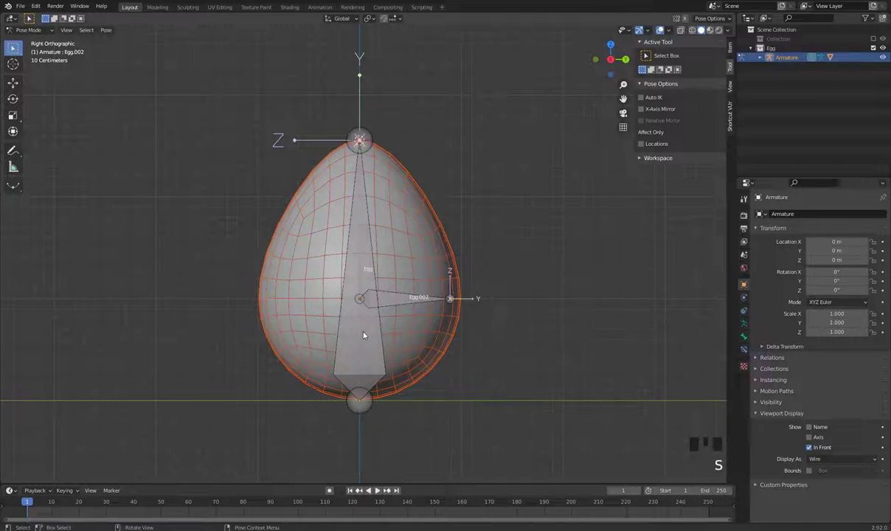
key(Tab)
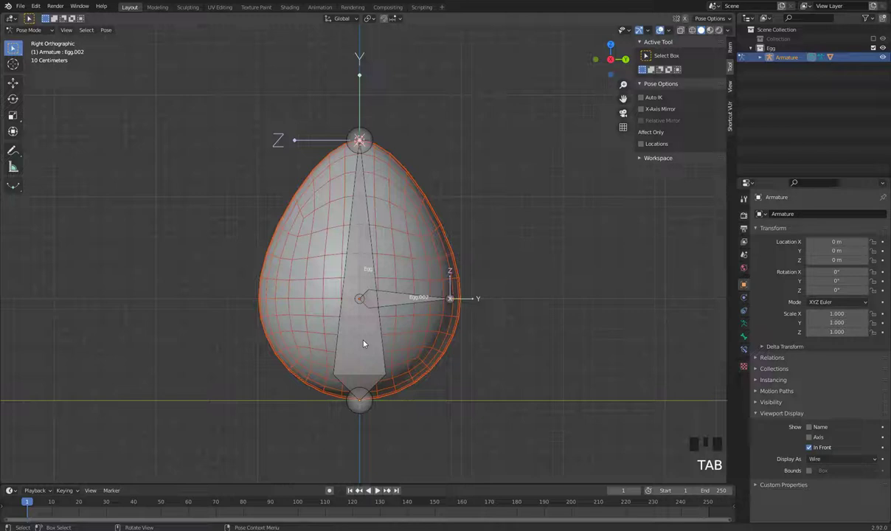
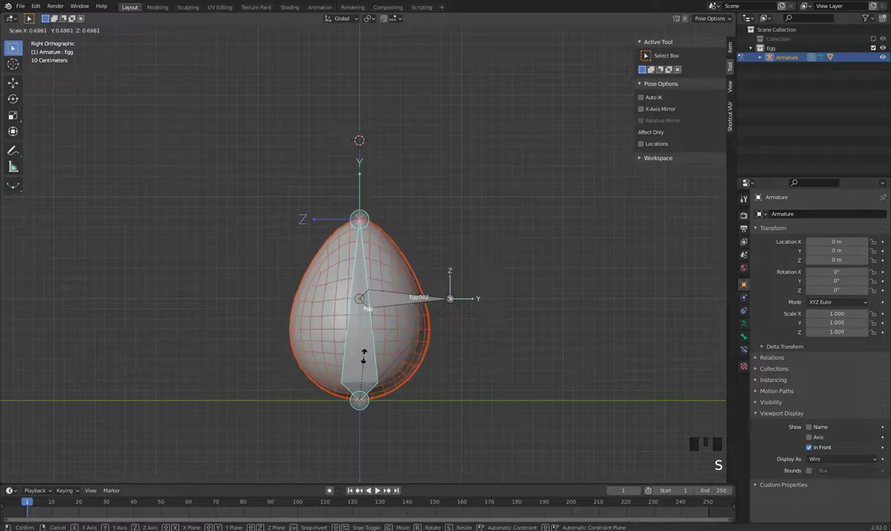
key(g)
key(ctrl+z)
key(ctrl+z)
click(394, 300)
key(s)
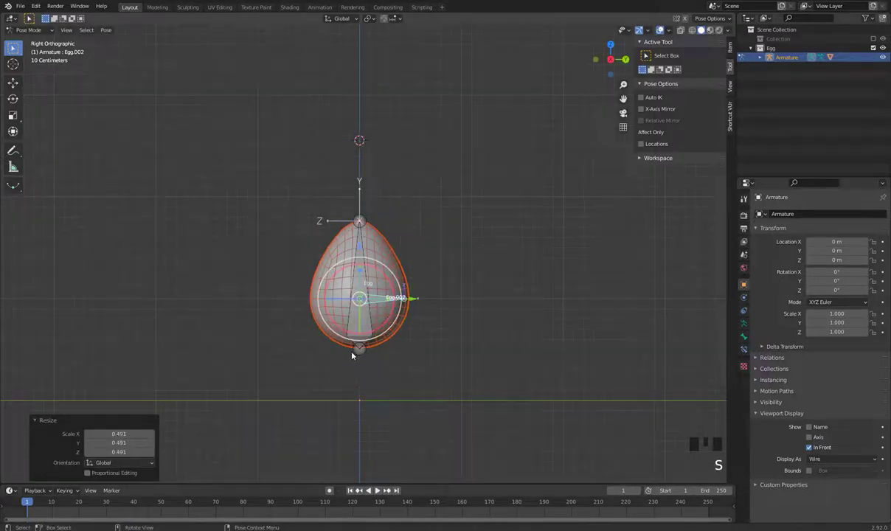
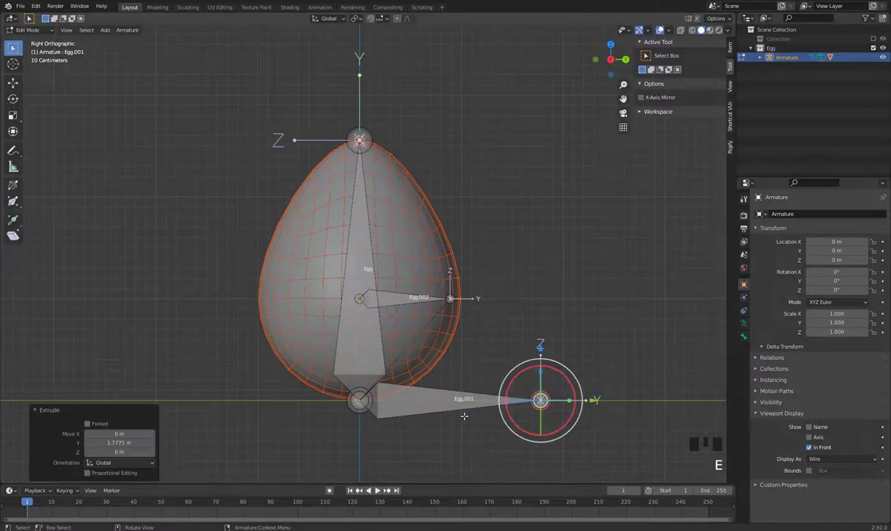
Name the new base bone Root and rename the centre bone to Egg_Center
key(F2)
key(o)
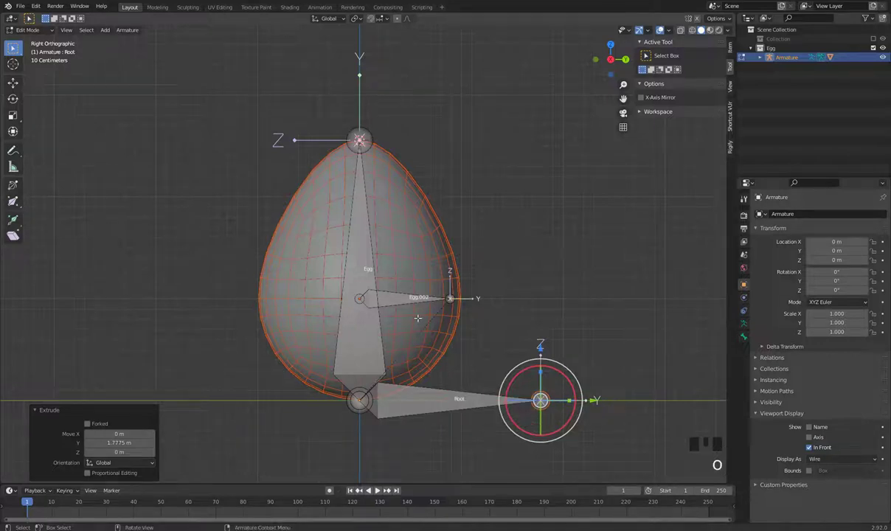
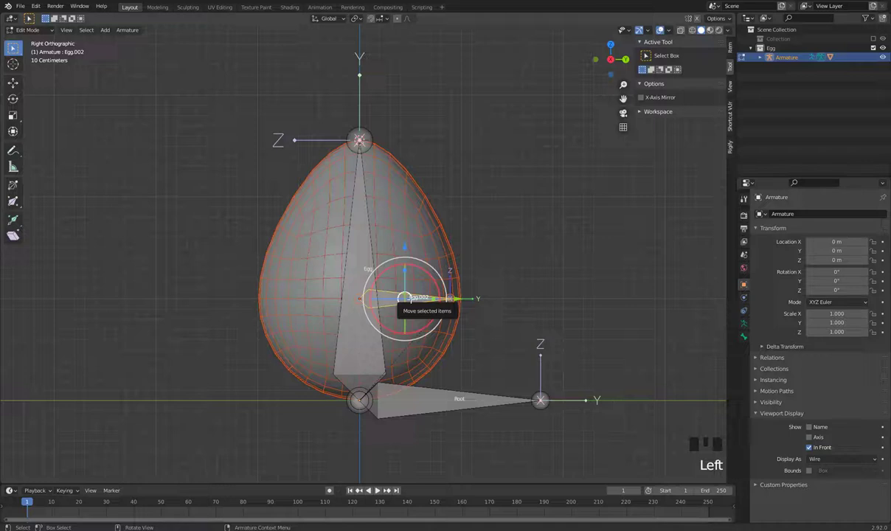
key(F2)
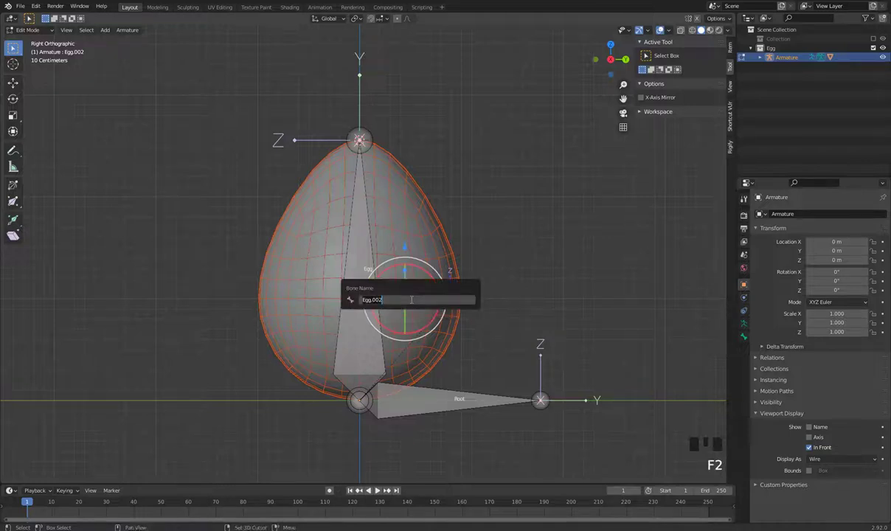
key(g)
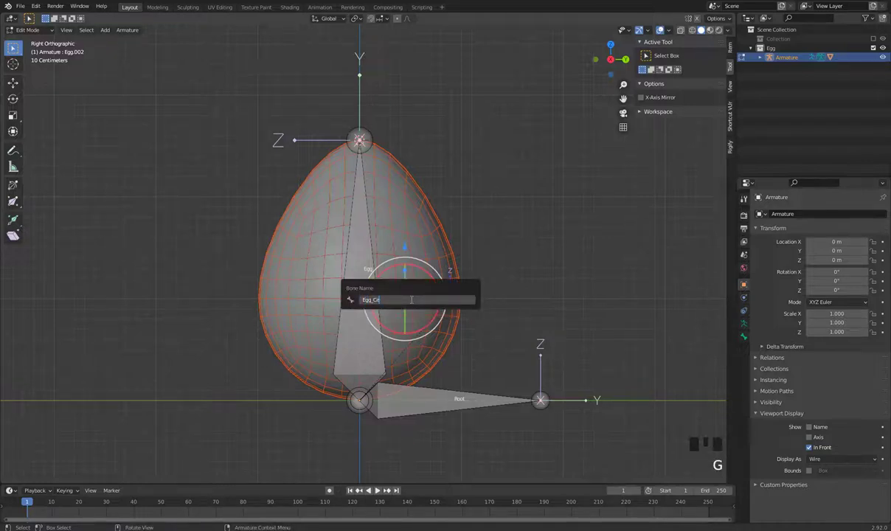
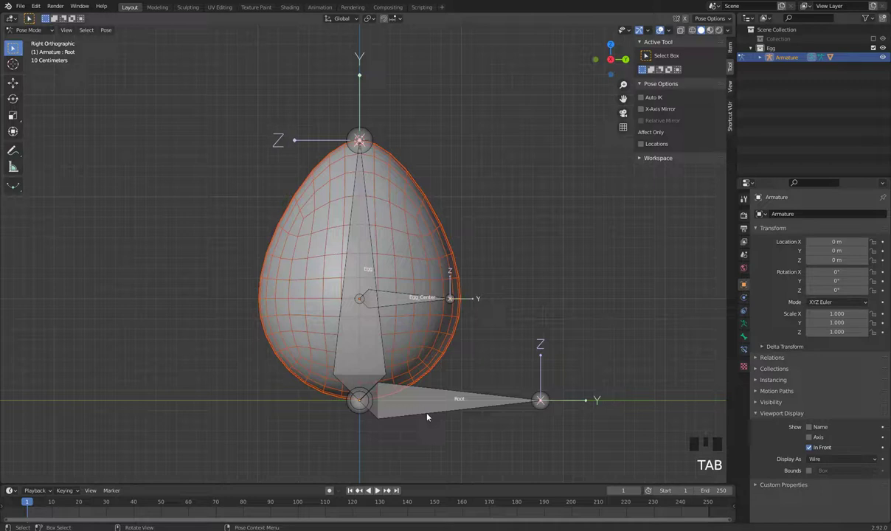
Grab the Root bone in Pose Mode and drag it to see the whole egg follow
click(424, 404)
key(g)
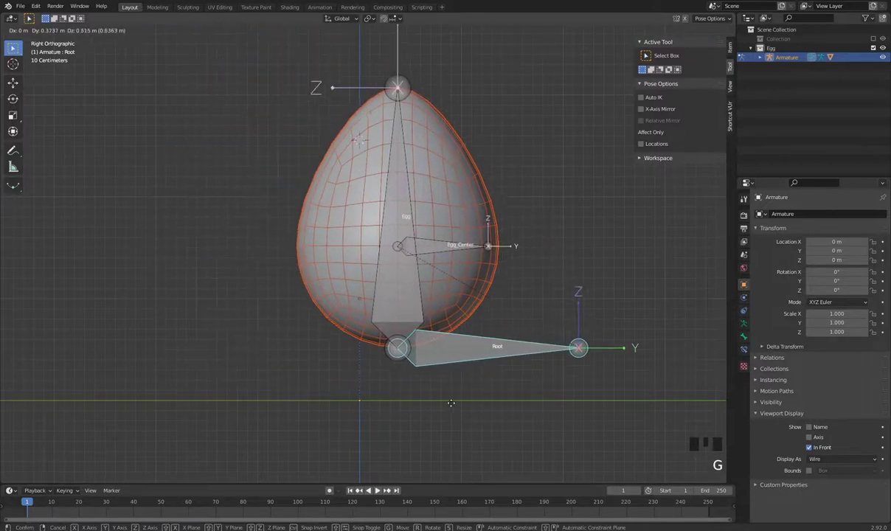
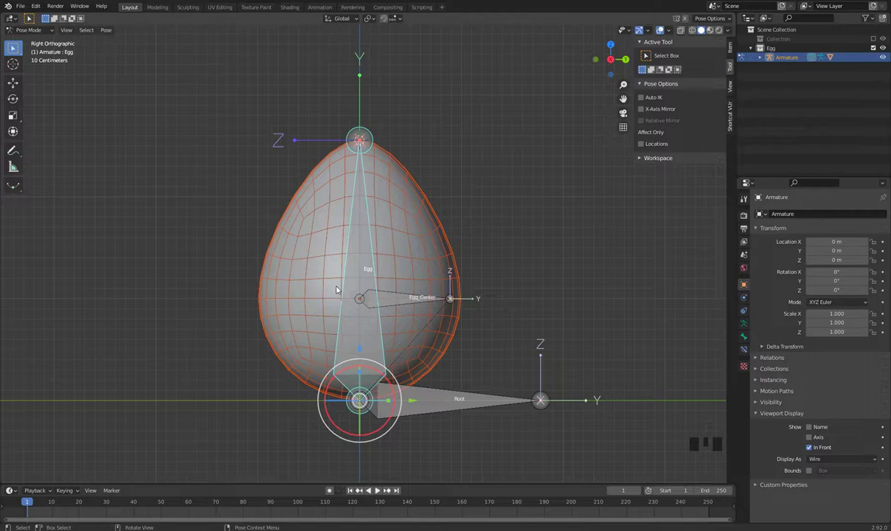
click(469, 417)
drag(448, 408, 415, 394)
click(366, 351)
Move the Root bone again, undo to return the egg to place, and reselect bones to confirm
click(439, 405)
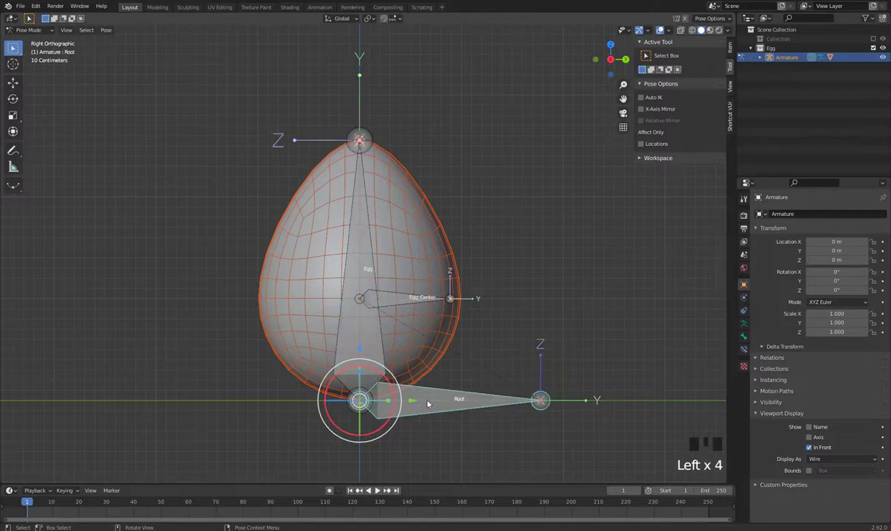
key(g)
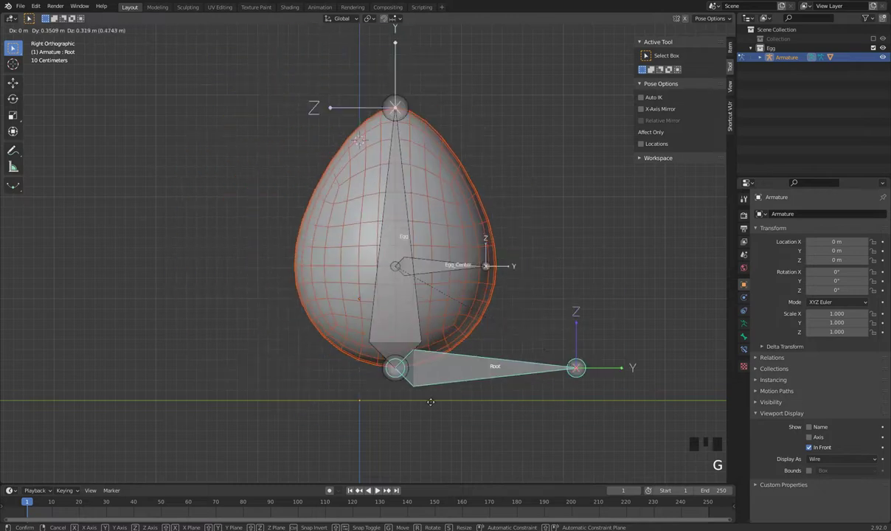
key(ctrl+z)
click(391, 303)
click(428, 402)
click(395, 298)
click(420, 399)
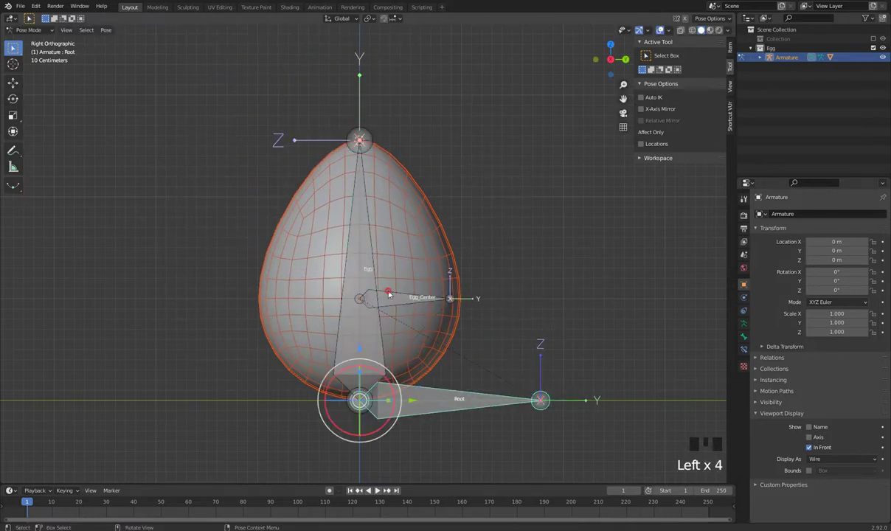